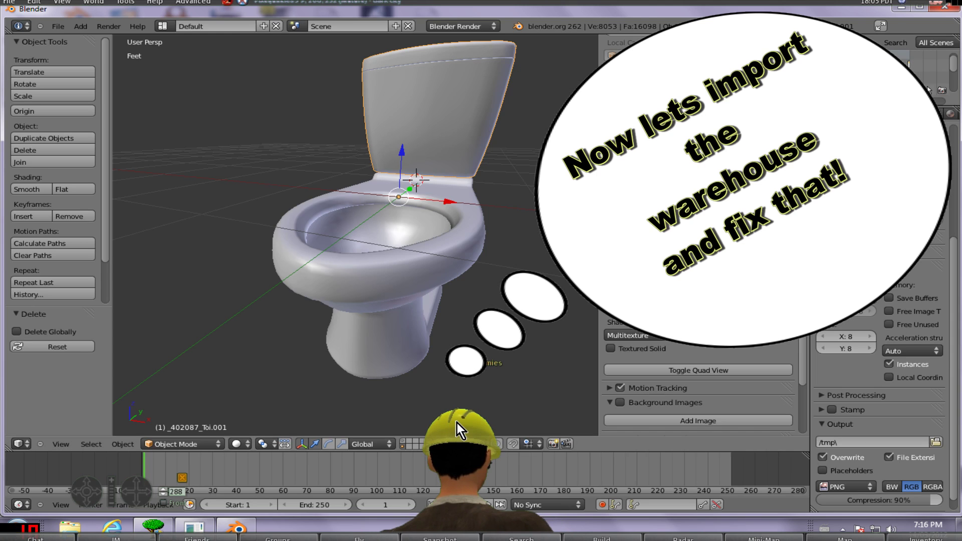
Step: Import Old-Factory-02-a.dae from the download folder and zoom out to see the building
double_click(467, 433)
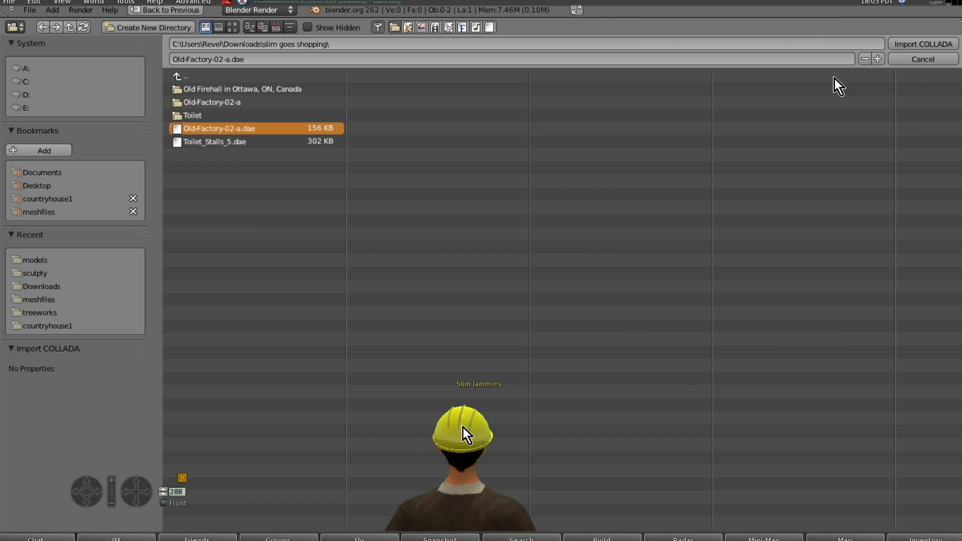
click(468, 433)
key(KP_Subtract)
key(KP_Subtract)
key(KP_Subtract)
key(KP_Subtract)
Step: Frame the warehouse in the viewport and bring up its material settings
middle_click(470, 425)
scroll(up, 3)
click(300, 188)
click(315, 137)
click(376, 101)
Step: Select the imported building and switch it into Edit Mode for mesh fixing
right_click(383, 98)
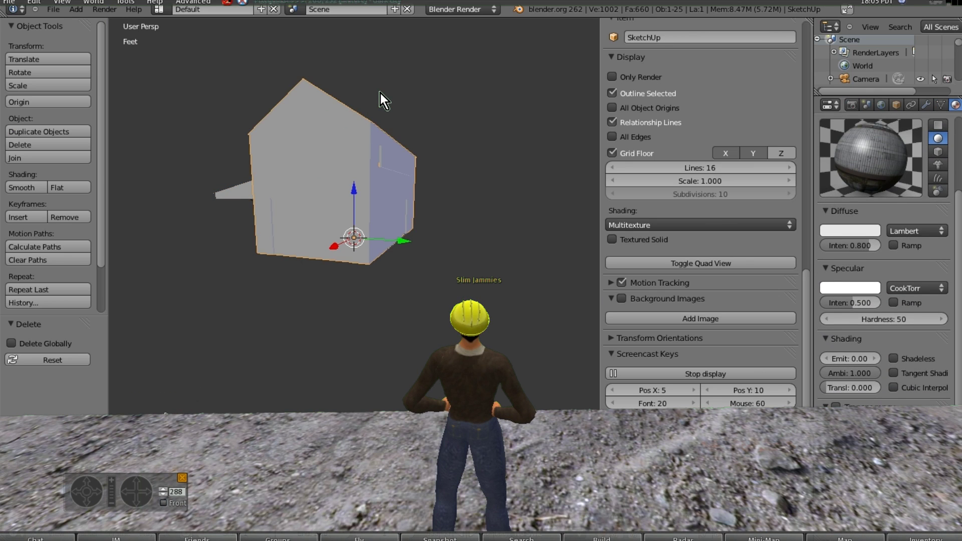
key(Tab)
middle_click(383, 98)
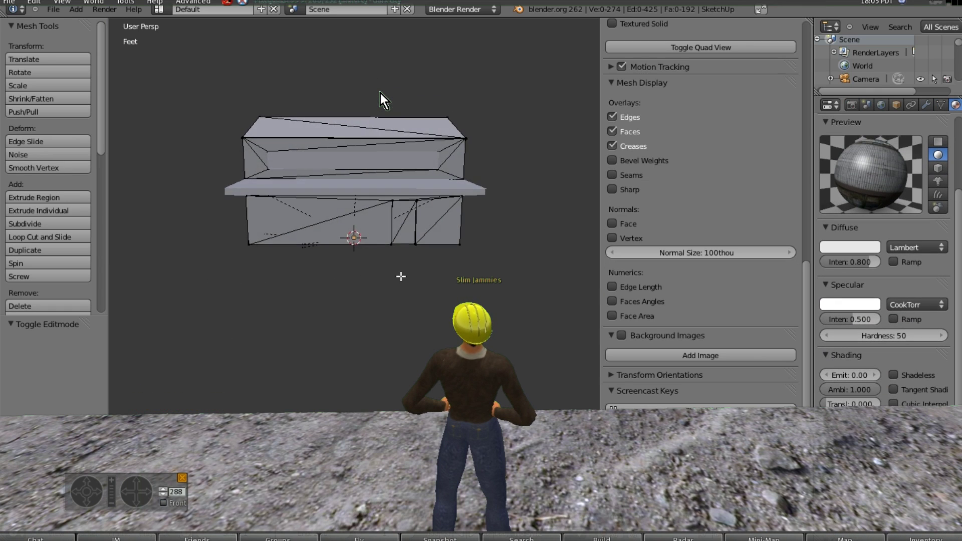